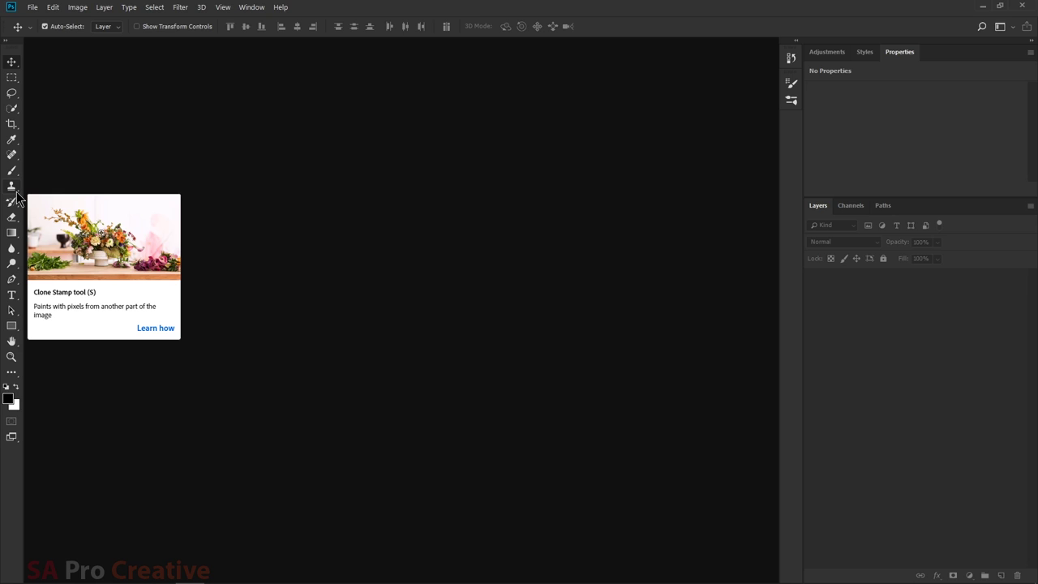
Step: Select the History Brush Tool from the Clone Stamp flyout
{"action": "left_click_drag", "start_coordinate": [12, 211], "coordinate": [90, 207]}
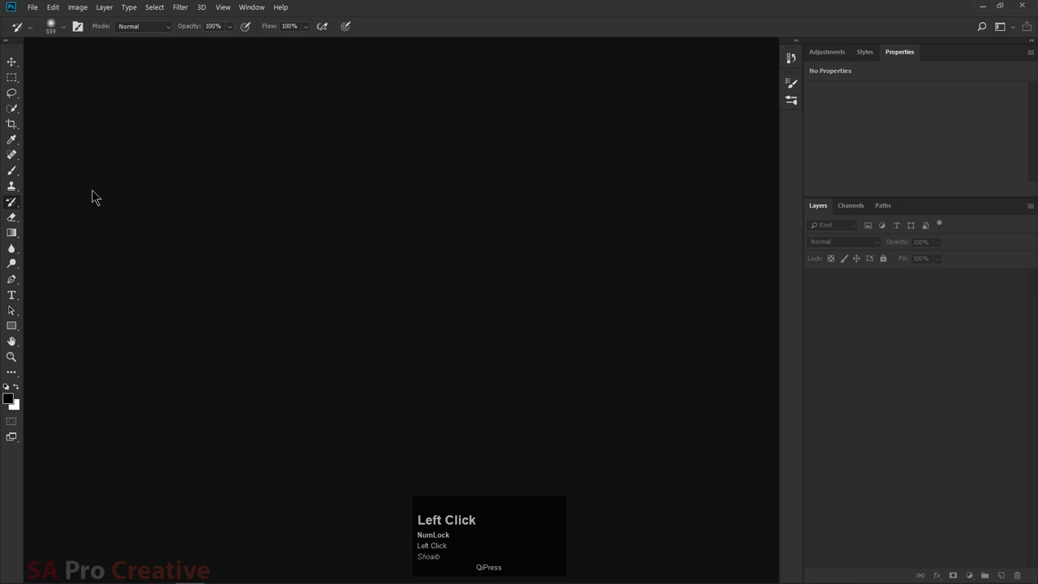
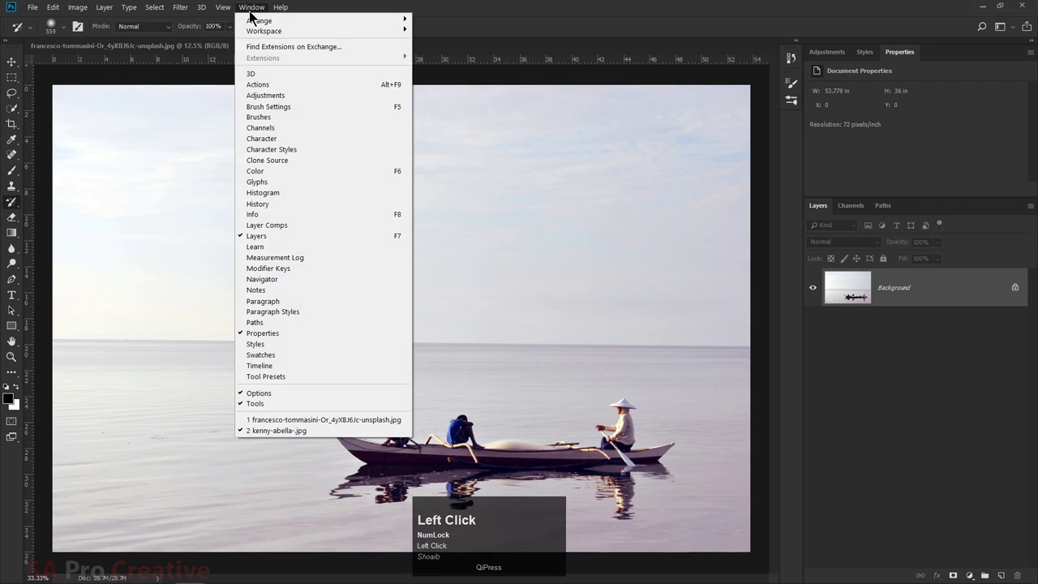
Step: Show the History panel via Window > History and dock it as an icon with the other panels
{"action": "left_click", "coordinate": [337, 180]}
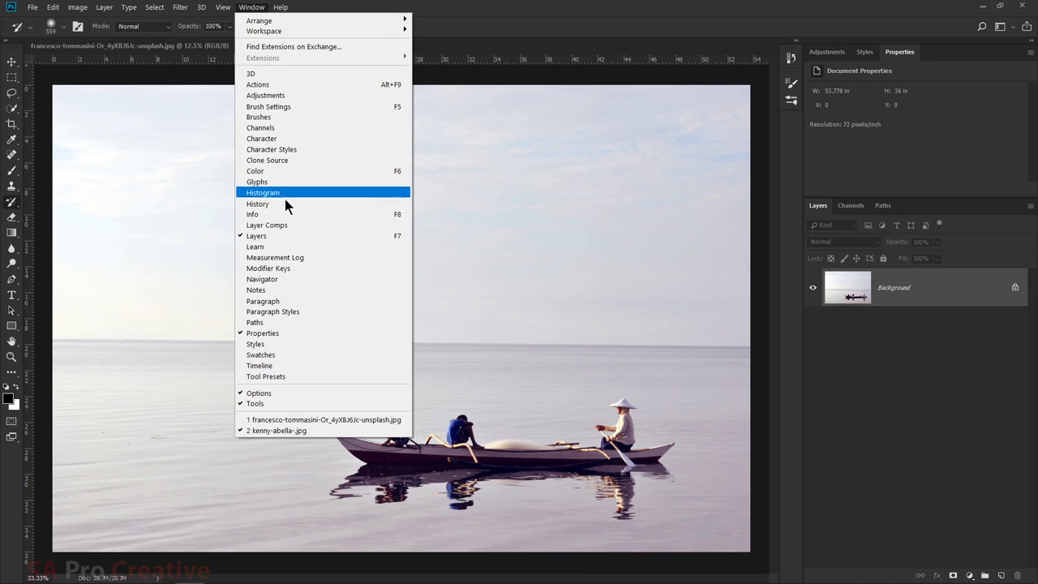
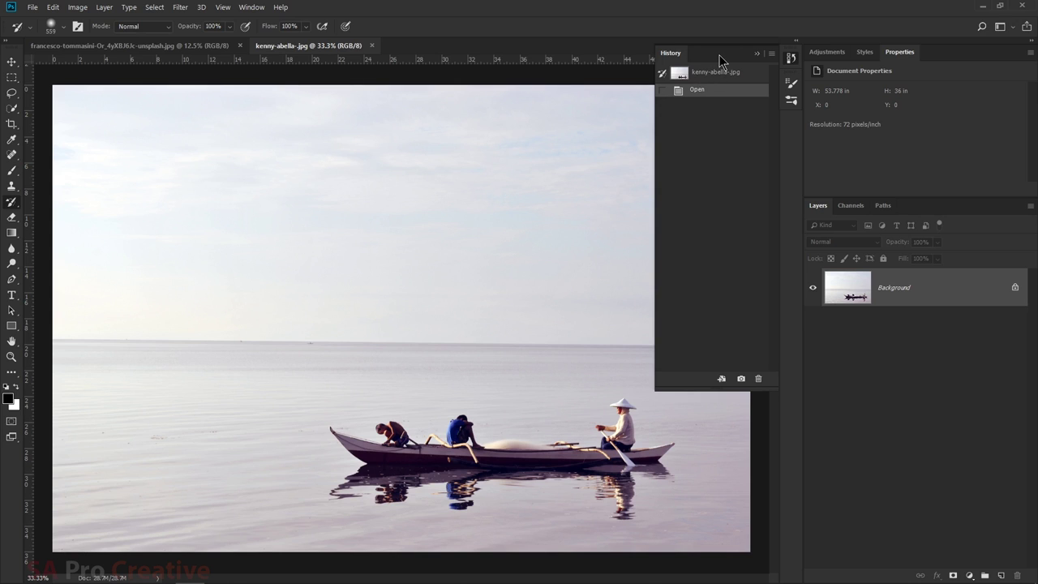
{"action": "left_click_drag", "start_coordinate": [727, 64], "coordinate": [800, 71]}
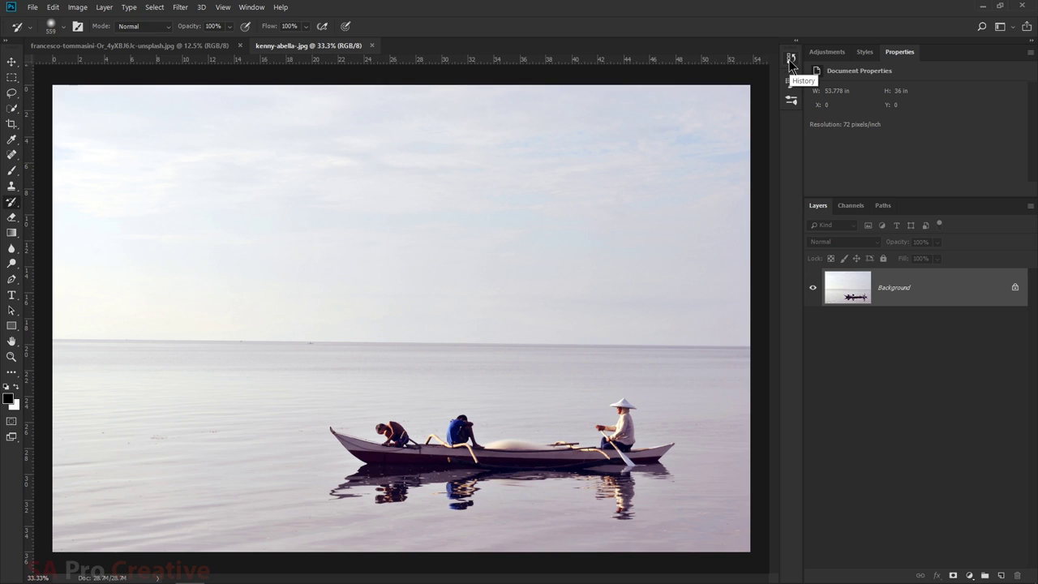
Step: Expand the docked History panel to show the boat photo's edit states
{"action": "left_click", "coordinate": [797, 66]}
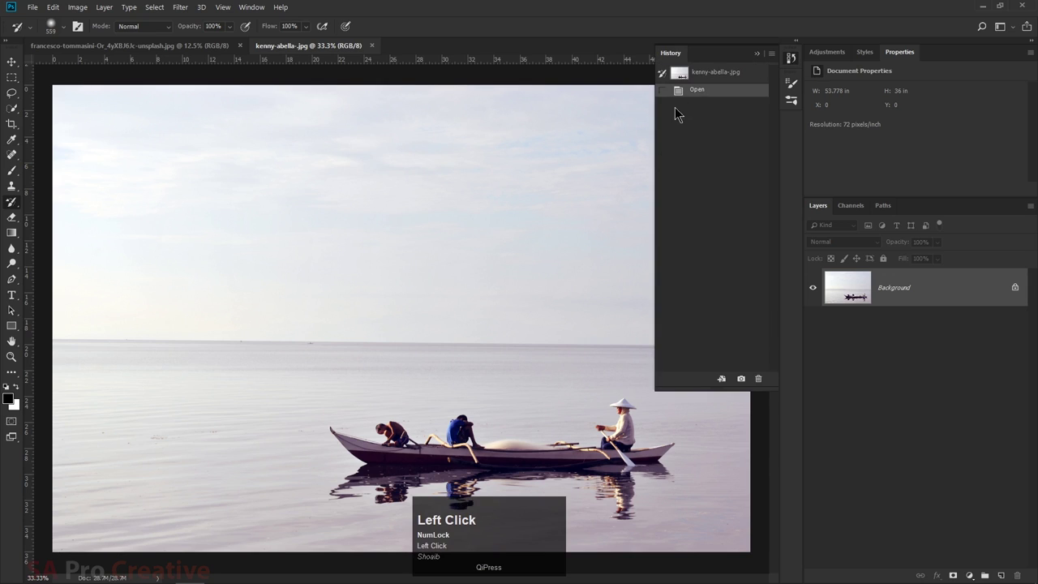
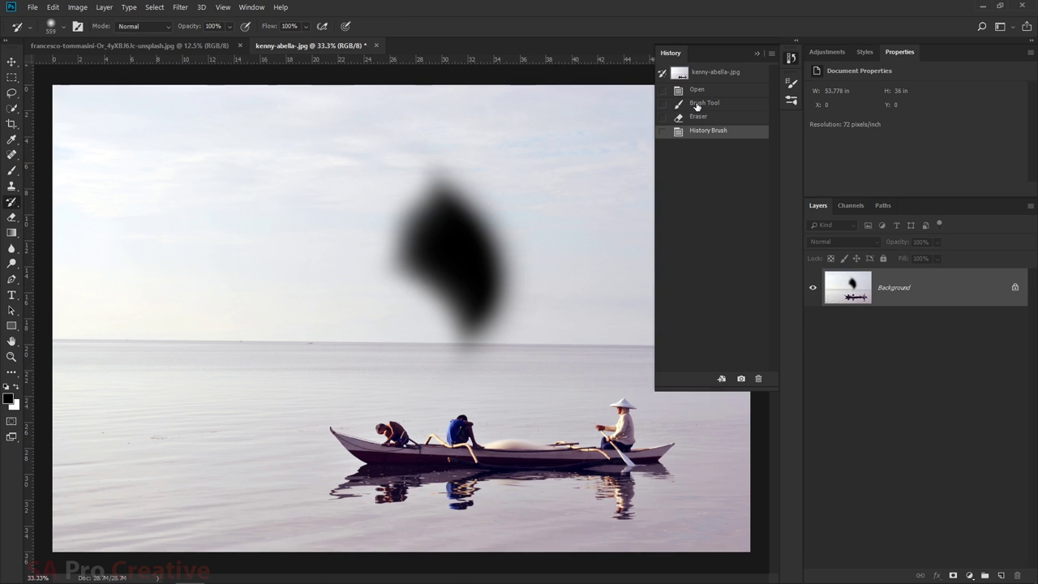
Step: Step through history states, set the original Open snapshot as History Brush source, and return to the black-stroke state
{"action": "left_click", "coordinate": [701, 106]}
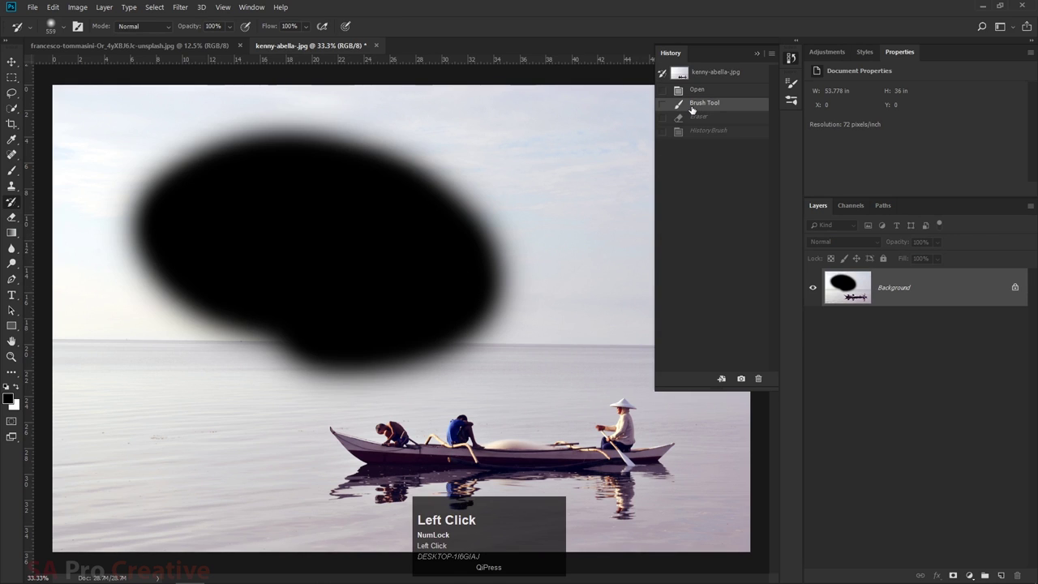
{"action": "left_click", "coordinate": [666, 109]}
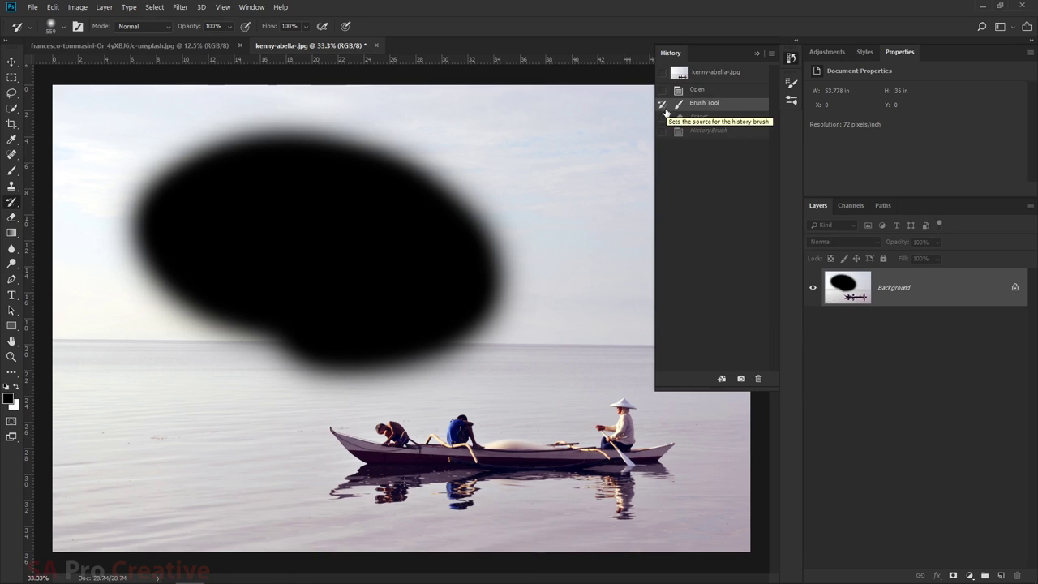
{"action": "left_click", "coordinate": [703, 136]}
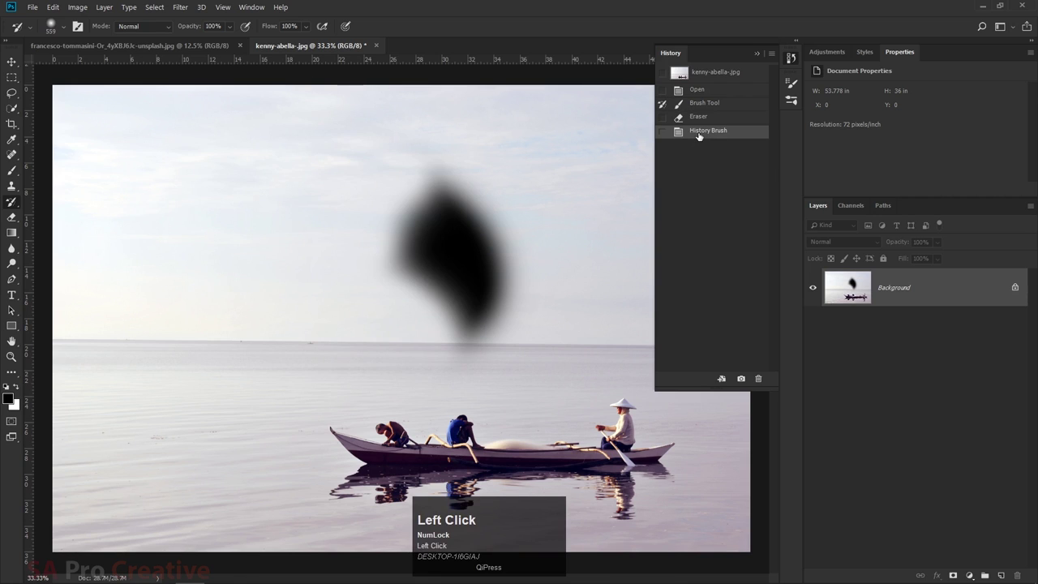
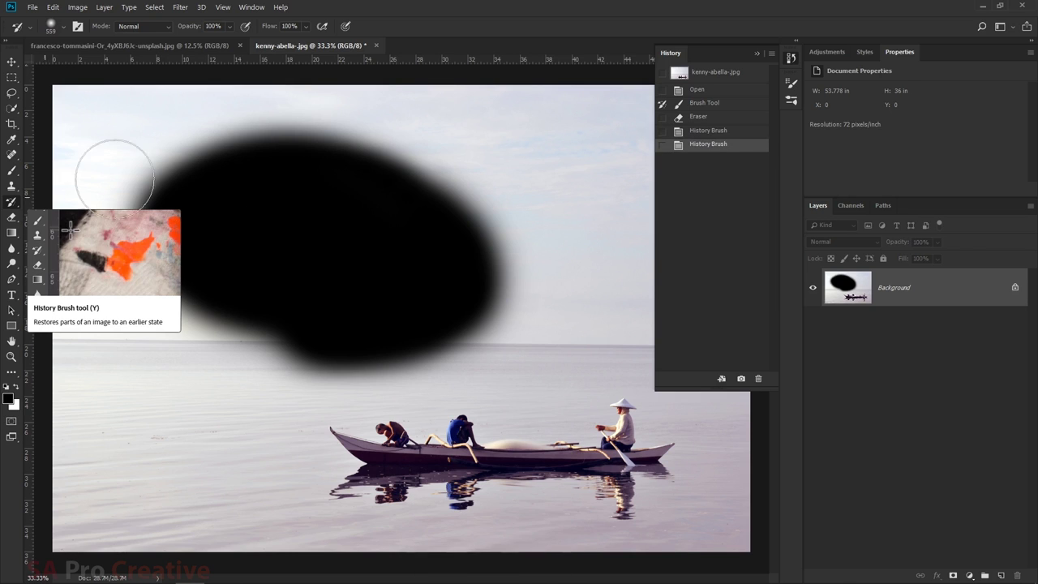
{"action": "left_click", "coordinate": [705, 77]}
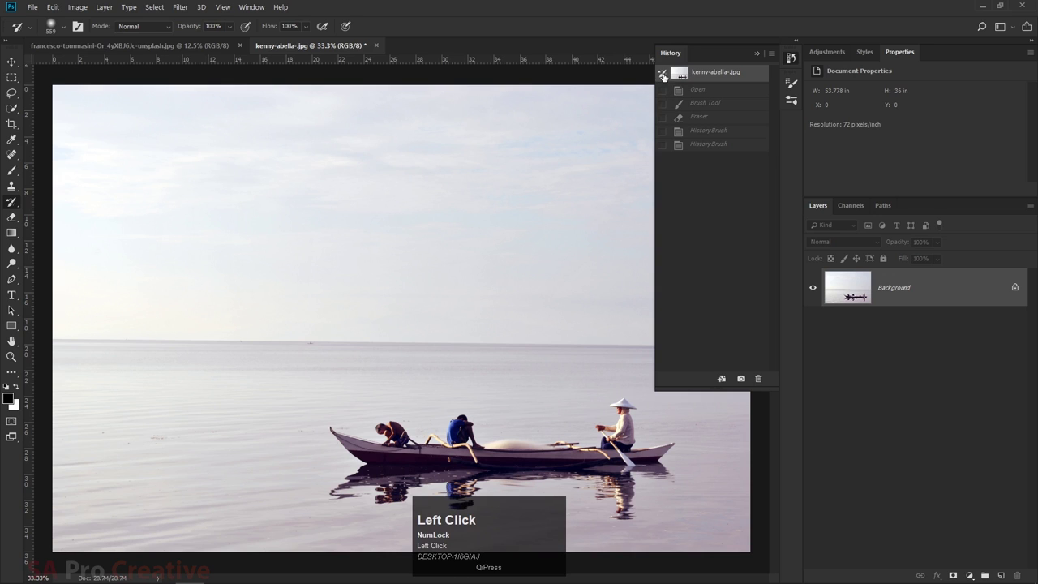
{"action": "left_click", "coordinate": [691, 77]}
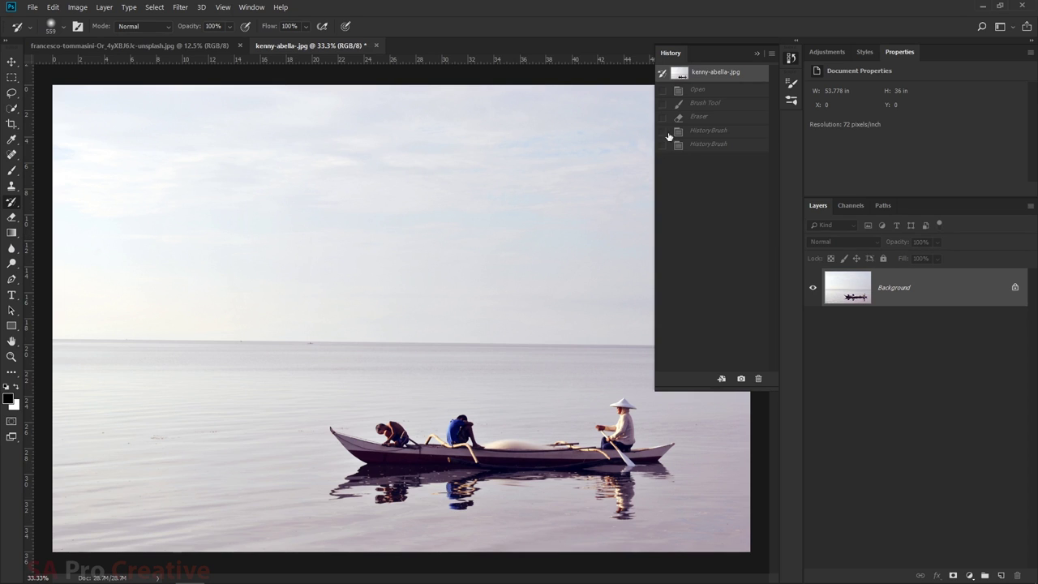
{"action": "left_click", "coordinate": [697, 107]}
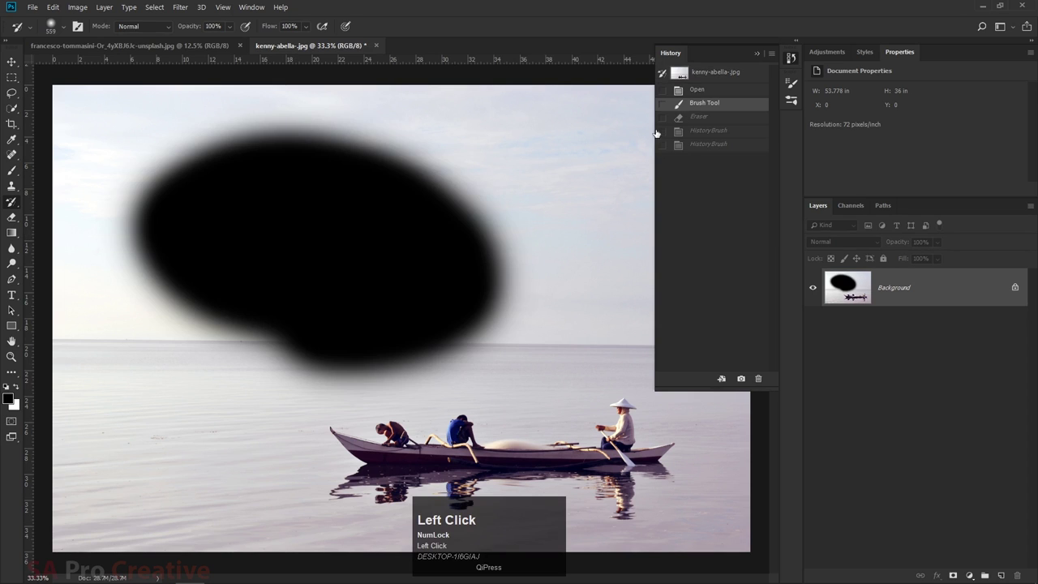
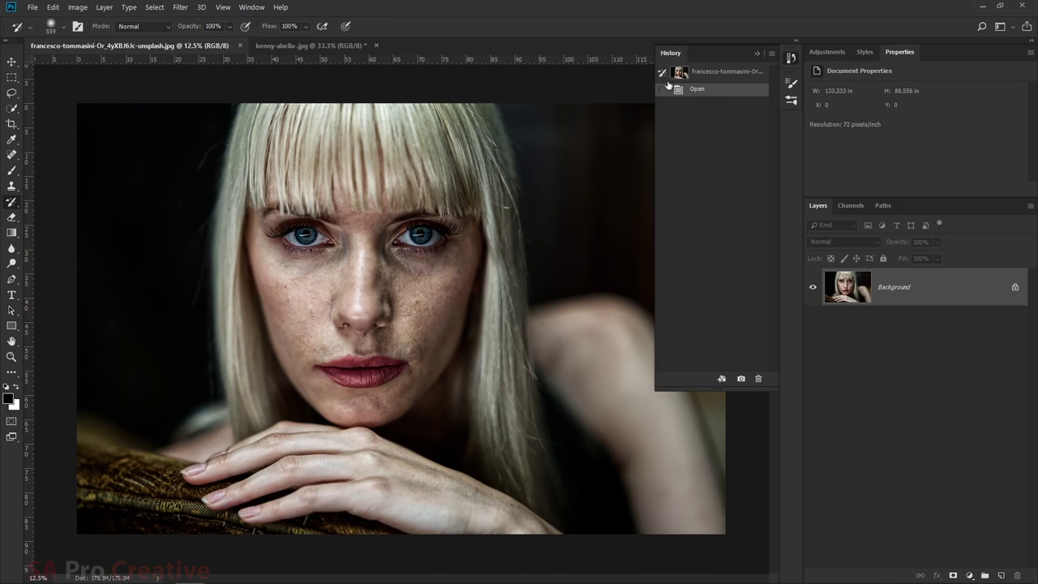
Step: Select the opening state in the portrait's History panel
{"action": "left_click", "coordinate": [708, 77]}
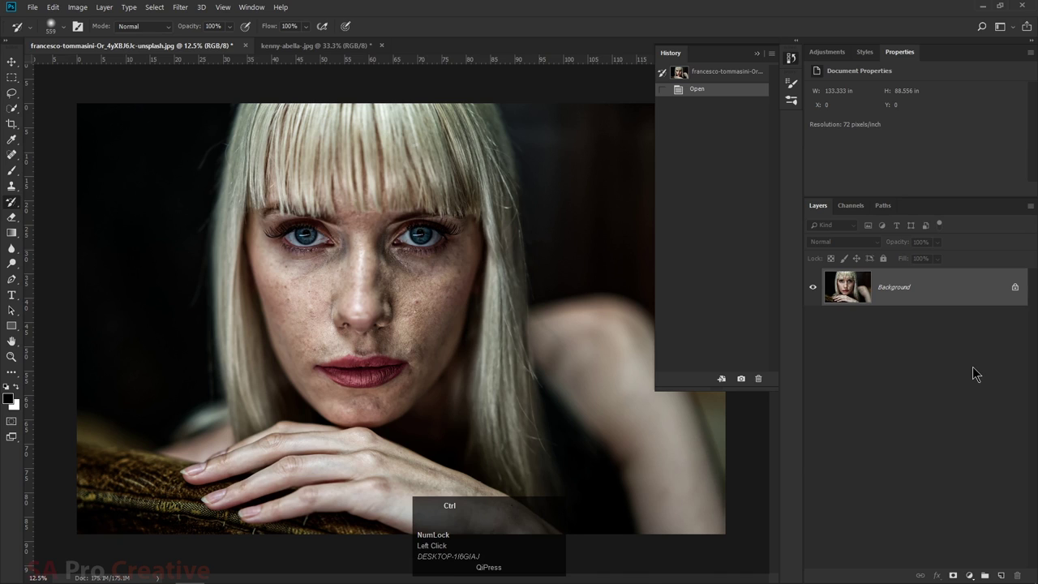
Step: Duplicate the background as Layer 1, paint black with the Brush Tool, and make that stroke state the restore source
{"action": "key", "text": "ctrl+j"}
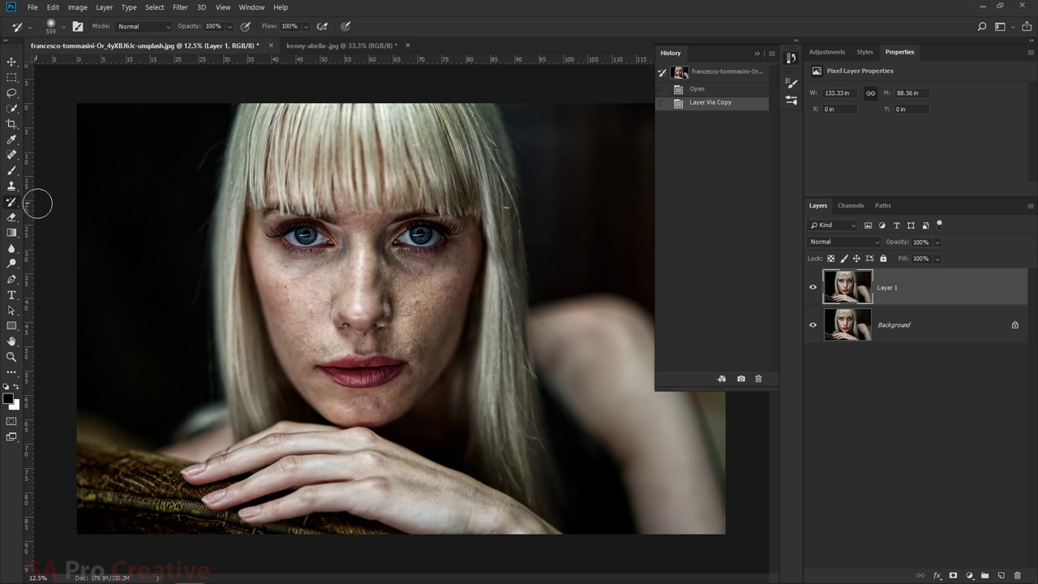
{"action": "left_click", "coordinate": [11, 180]}
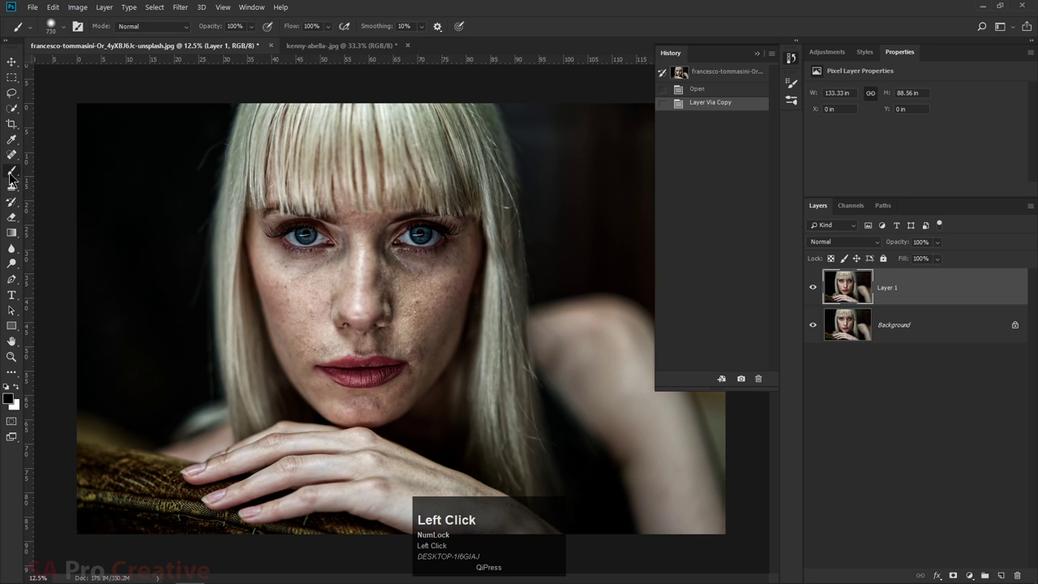
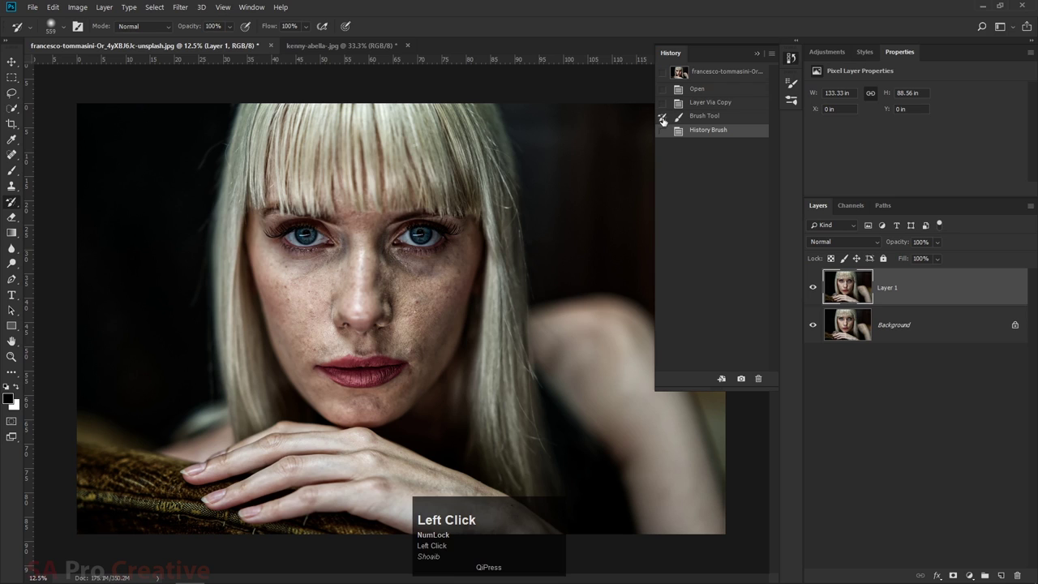
{"action": "left_click", "coordinate": [679, 120]}
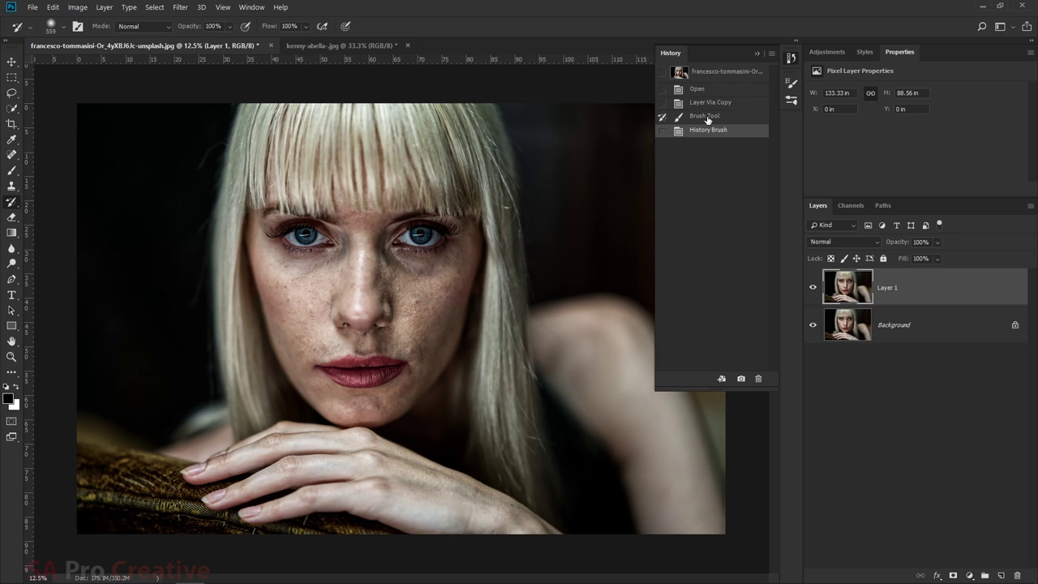
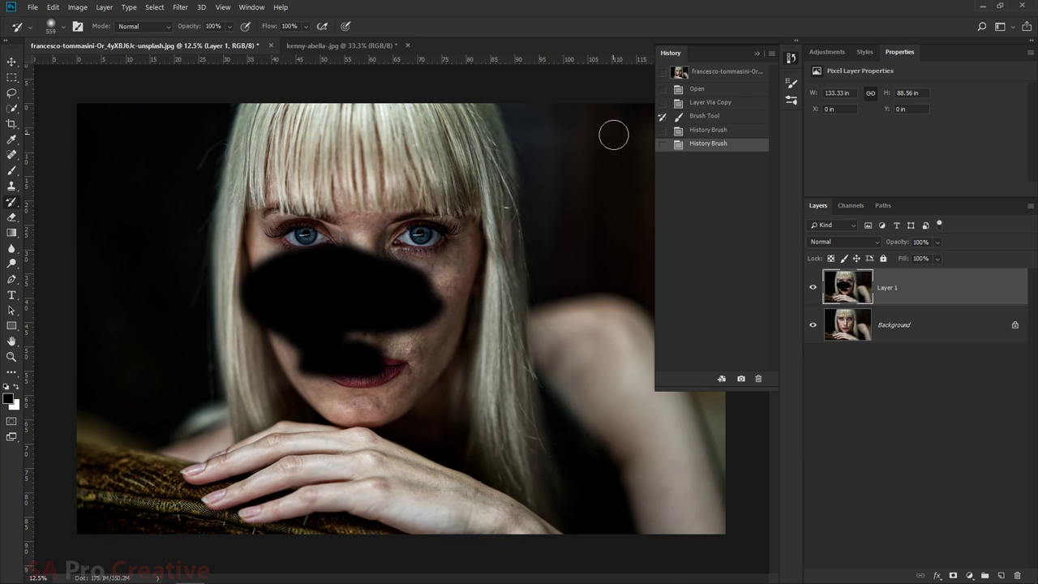
Step: Step the portrait back to the Layer Via Copy state and make it the History Brush source
{"action": "key", "text": "ctrl+Num_Lock"}
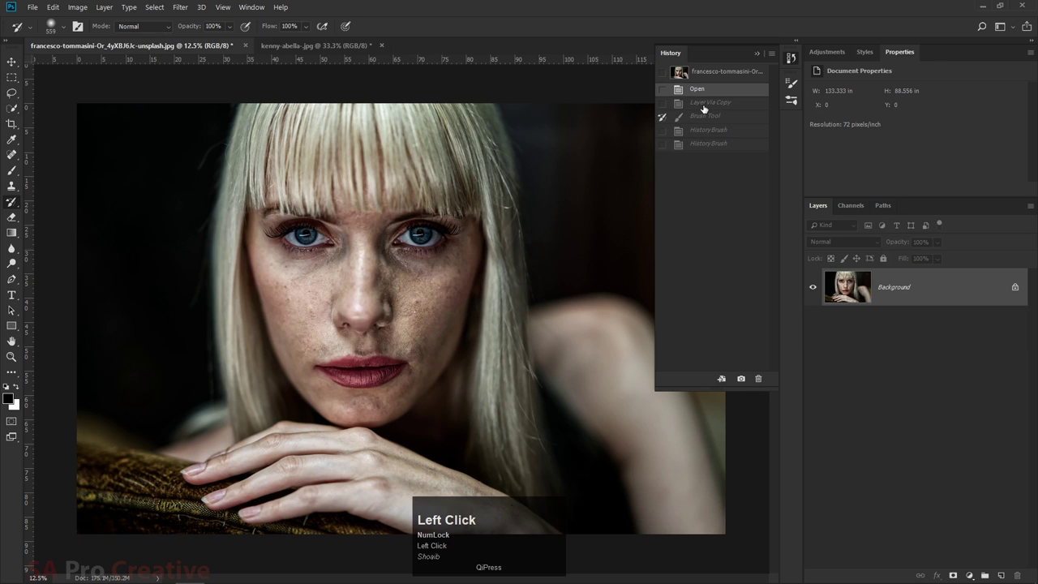
{"action": "left_click", "coordinate": [708, 108]}
{"action": "left_click", "coordinate": [707, 108]}
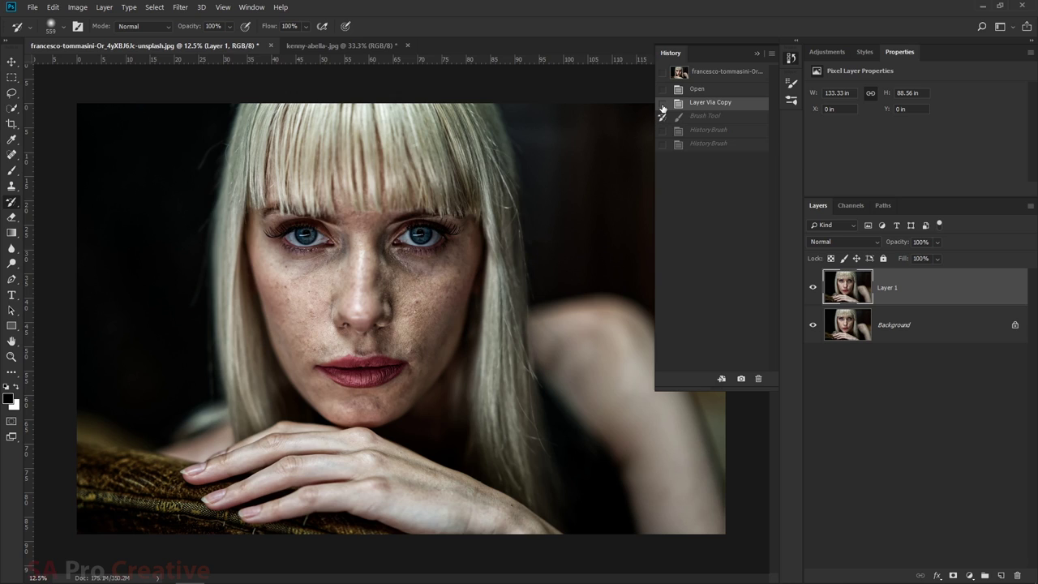
{"action": "left_click", "coordinate": [666, 107]}
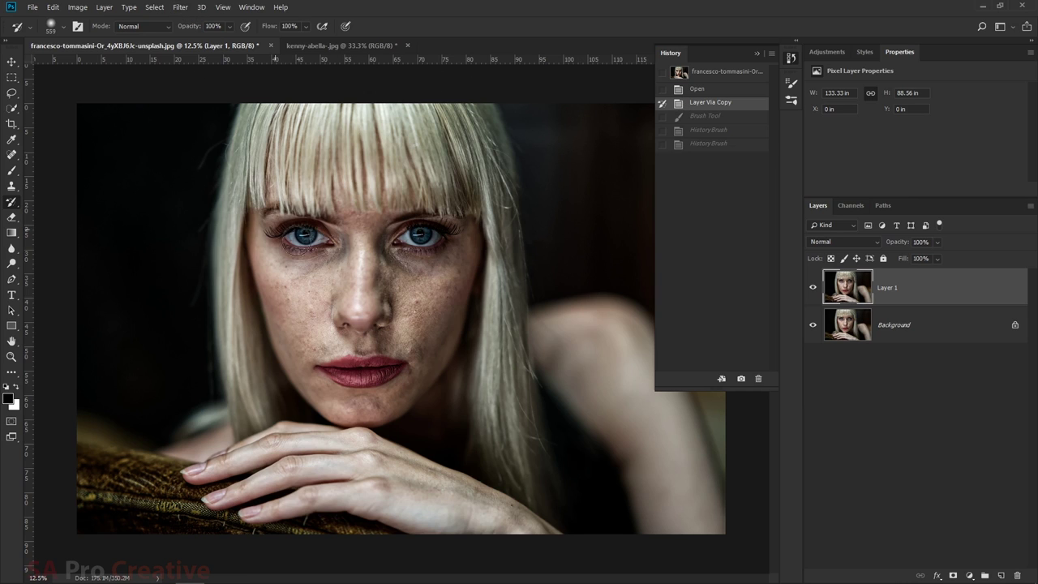
Step: Apply Filter > Blur > Gaussian Blur with a radius of about 124 pixels to the portrait layer
{"action": "left_click", "coordinate": [178, 11]}
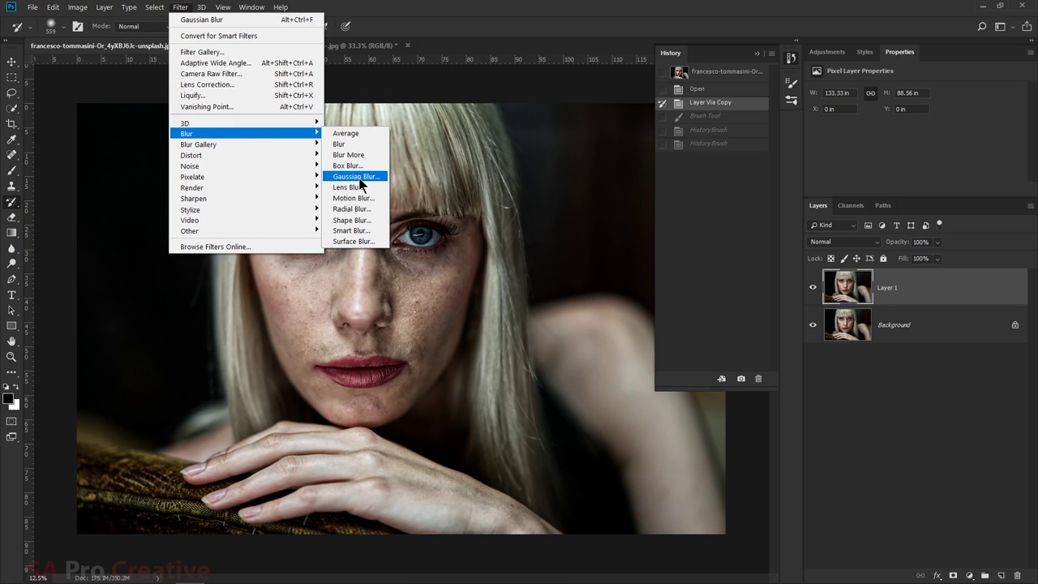
{"action": "left_click", "coordinate": [362, 182]}
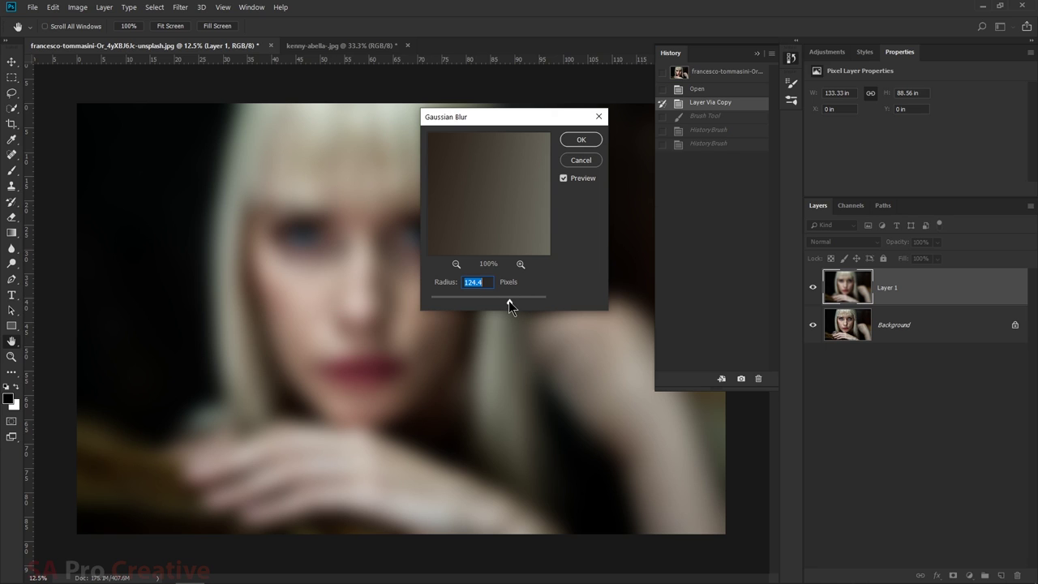
{"action": "left_click_drag", "start_coordinate": [506, 309], "coordinate": [583, 148]}
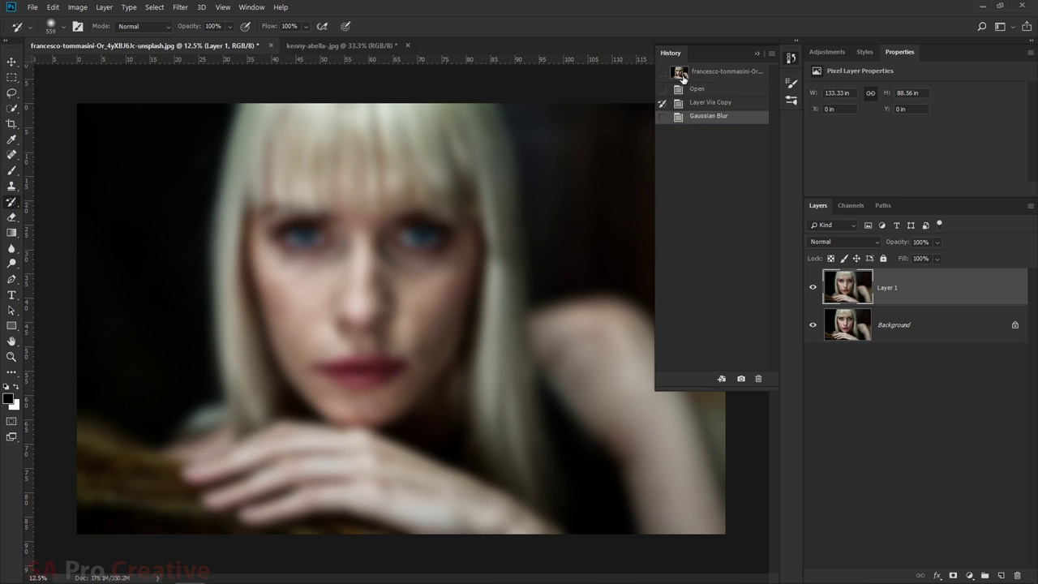
Step: Make the original Open state the History Brush source and switch to the Zoom tool
{"action": "left_click", "coordinate": [668, 93]}
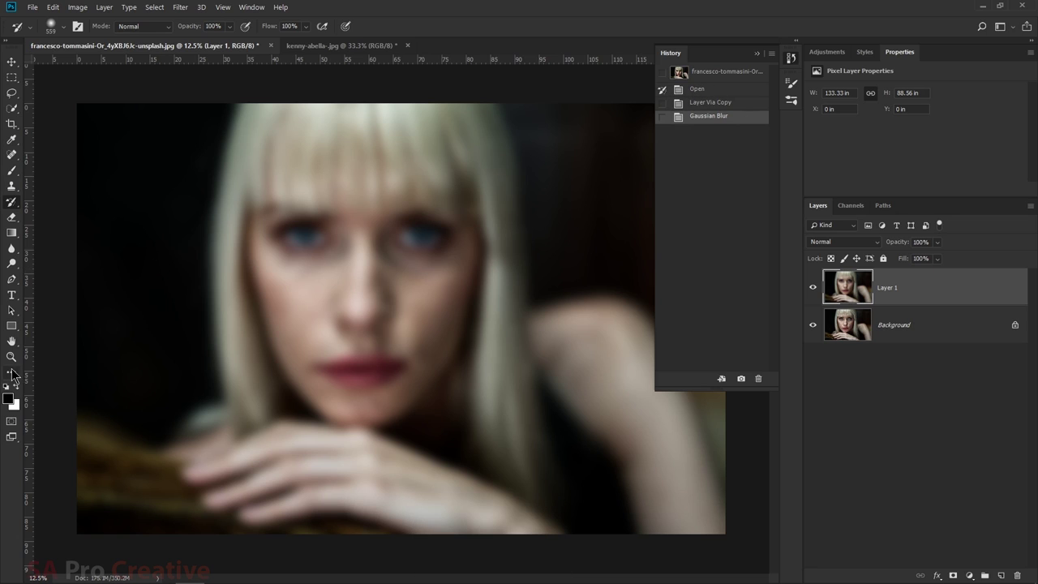
{"action": "left_click", "coordinate": [21, 367]}
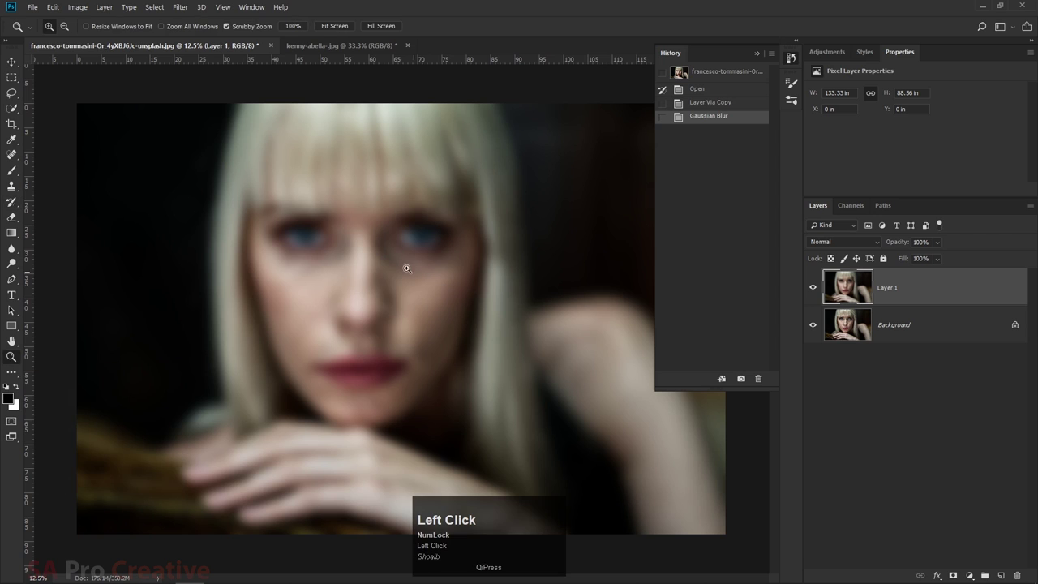
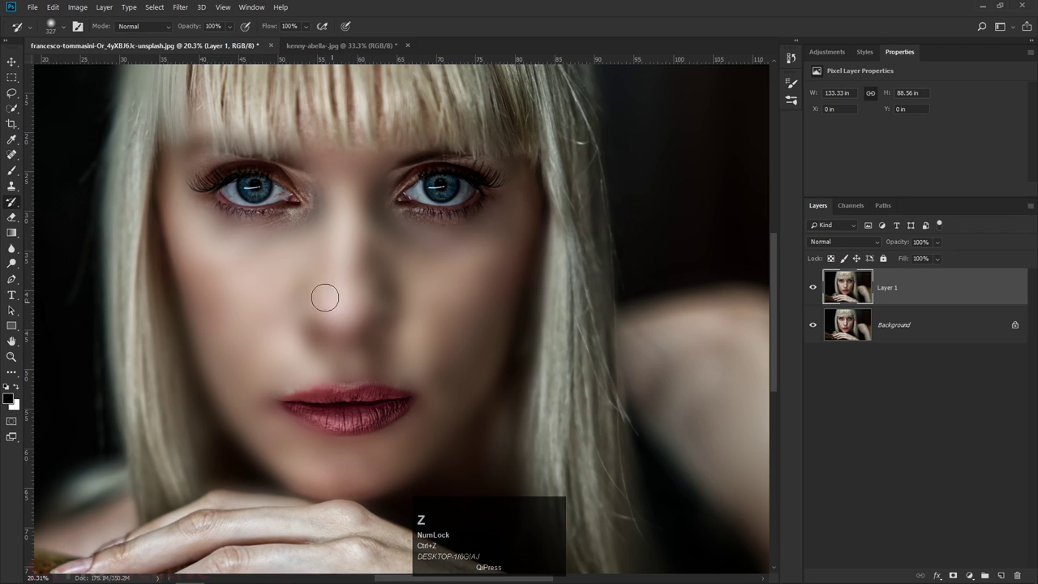
Step: Bring up the History Brush opacity setting after restoring the eyes and lips
{"action": "left_click", "coordinate": [233, 34]}
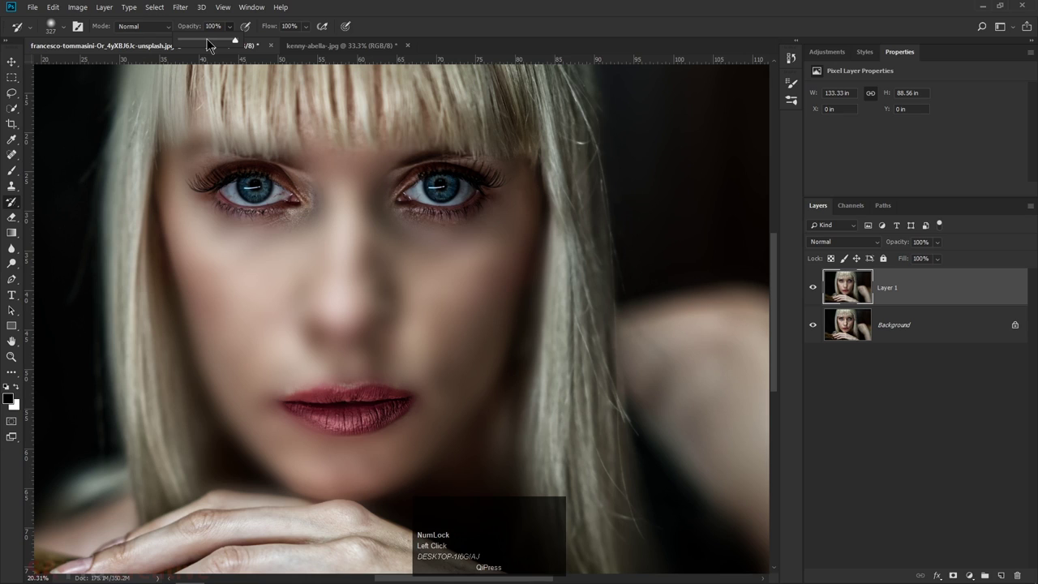
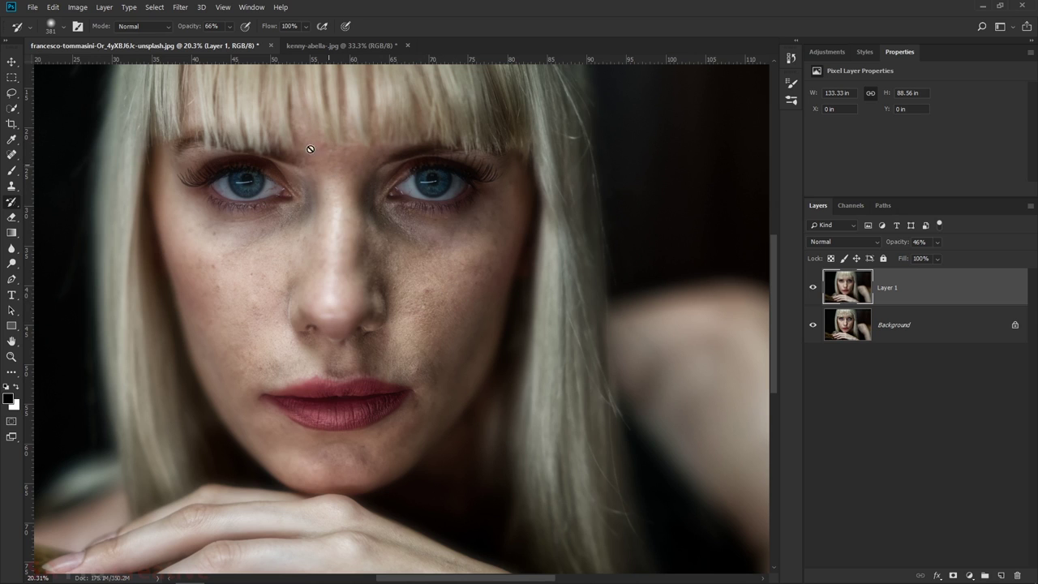
Step: Reopen the portrait, duplicate its Background layer with Ctrl+J, and bring up the Filter menu for Gaussian Blur
{"action": "left_click", "coordinate": [270, 55]}
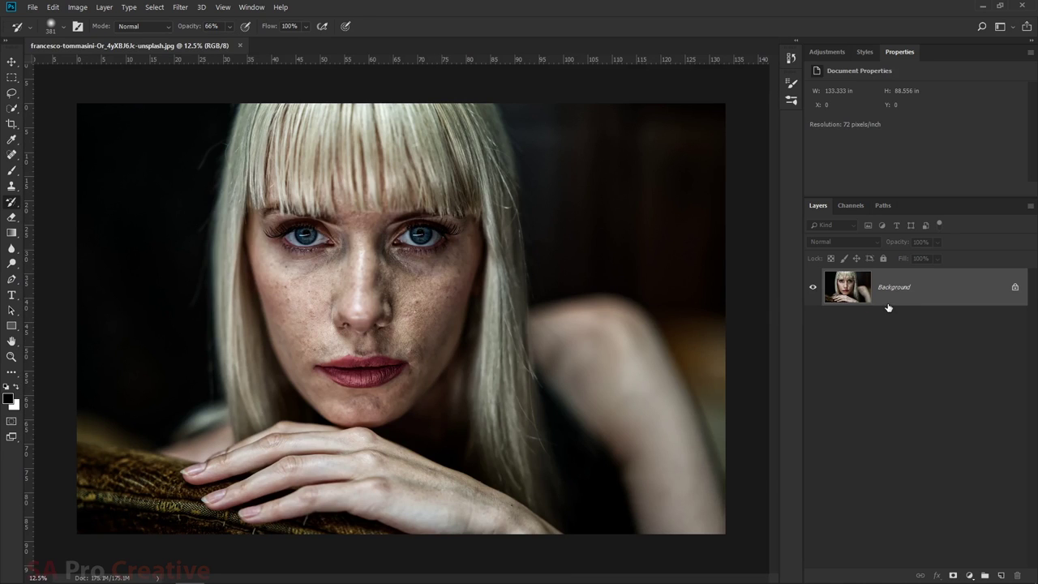
{"action": "key", "text": "ctrl+j"}
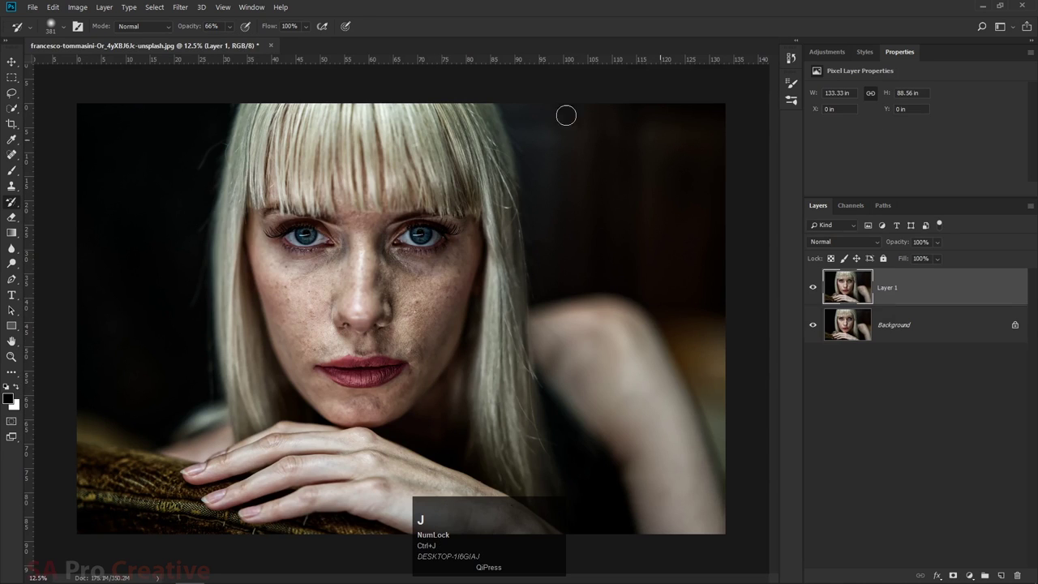
{"action": "left_click", "coordinate": [186, 17]}
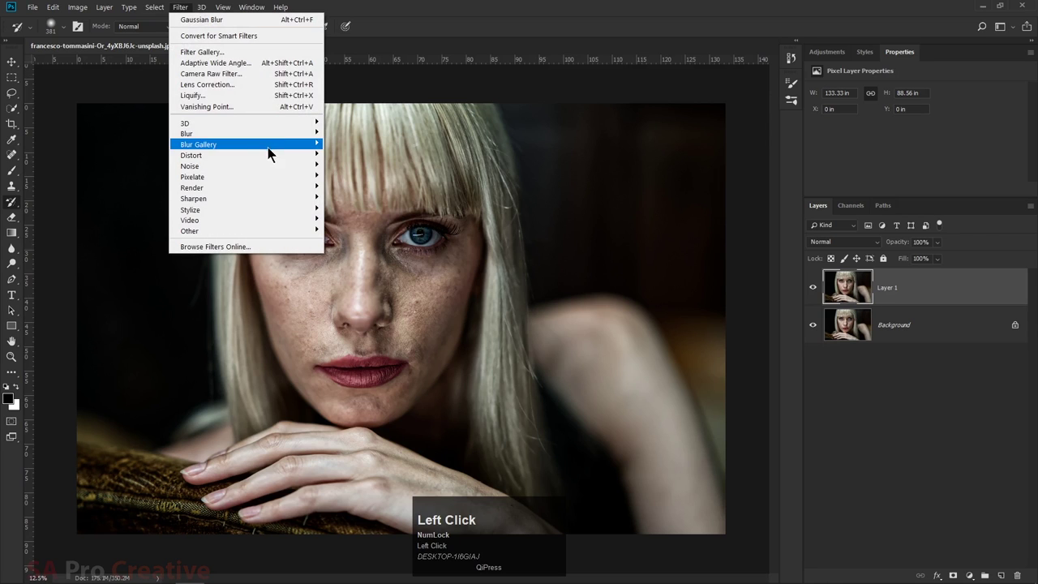
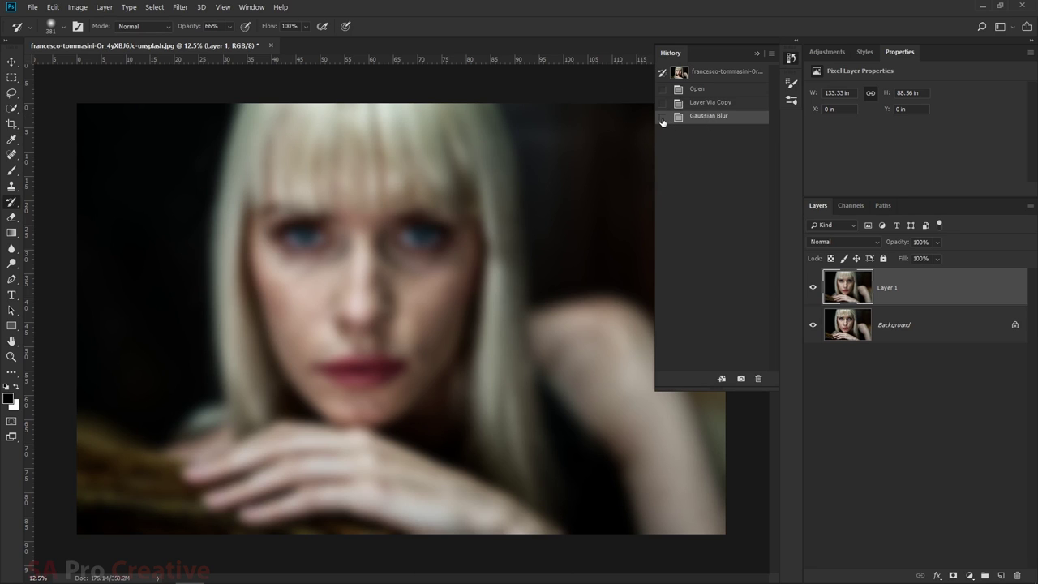
Step: In History, step back to the sharp Layer Via Copy state and set Gaussian Blur as the History Brush source
{"action": "left_click", "coordinate": [667, 122]}
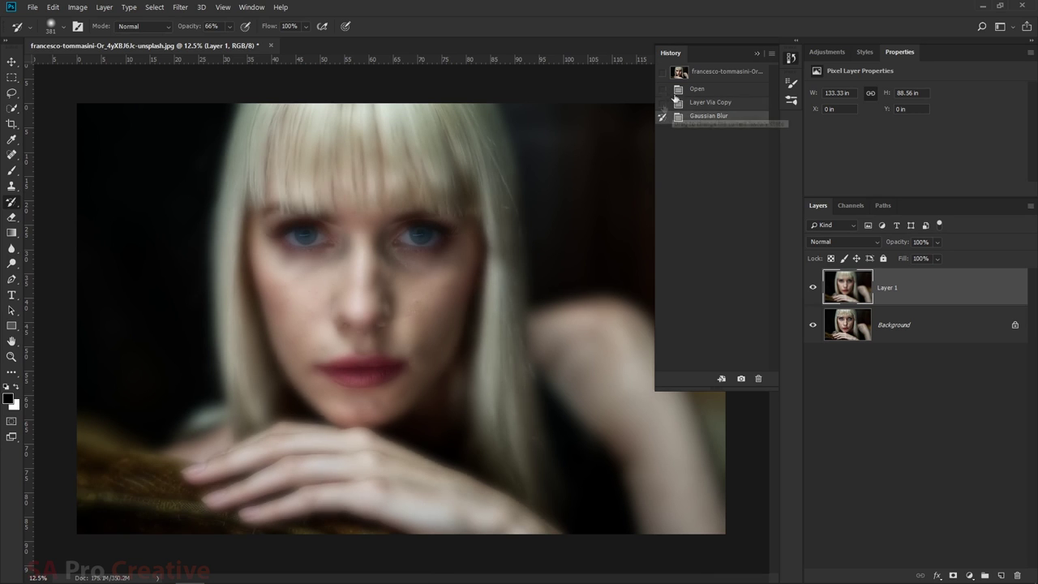
{"action": "left_click", "coordinate": [666, 108]}
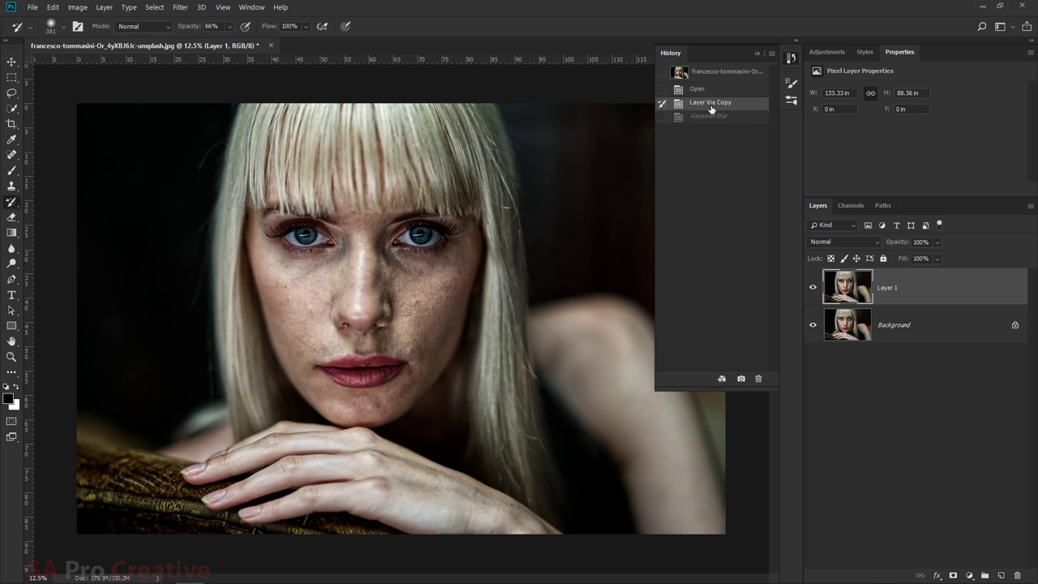
{"action": "left_click", "coordinate": [666, 121]}
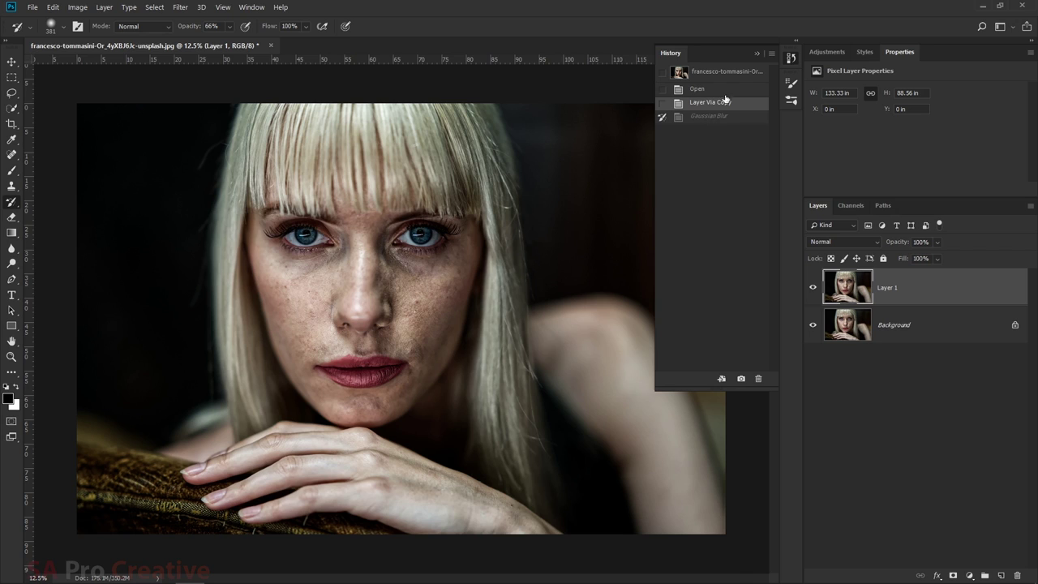
{"action": "left_click_drag", "start_coordinate": [759, 60], "coordinate": [799, 68]}
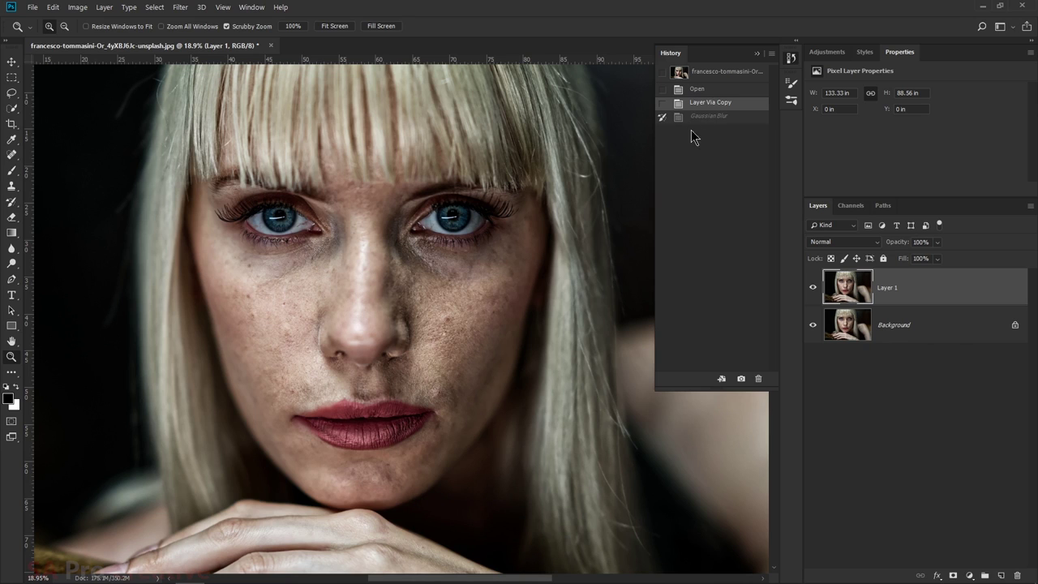
{"action": "left_click", "coordinate": [707, 120]}
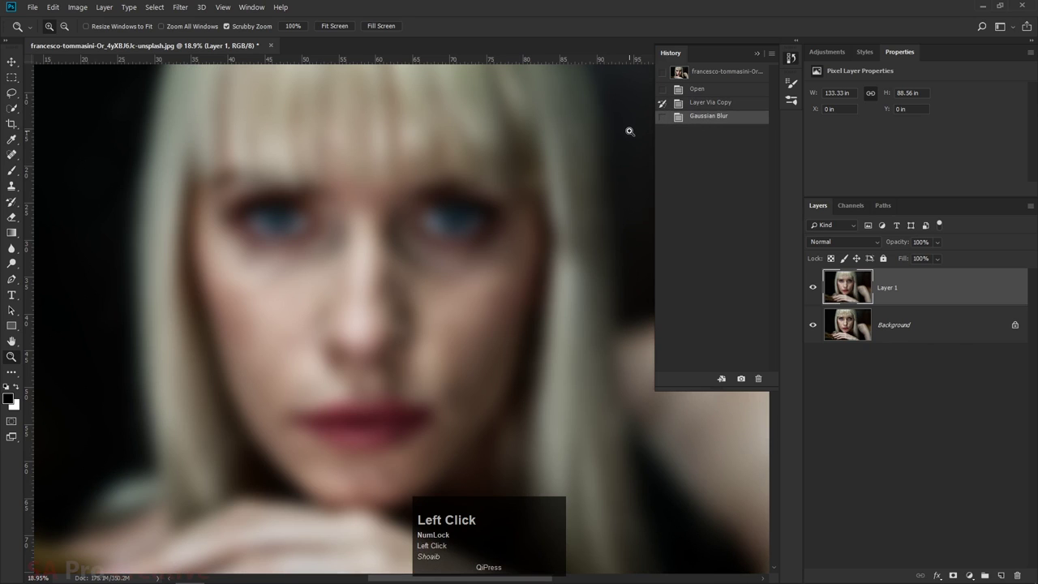
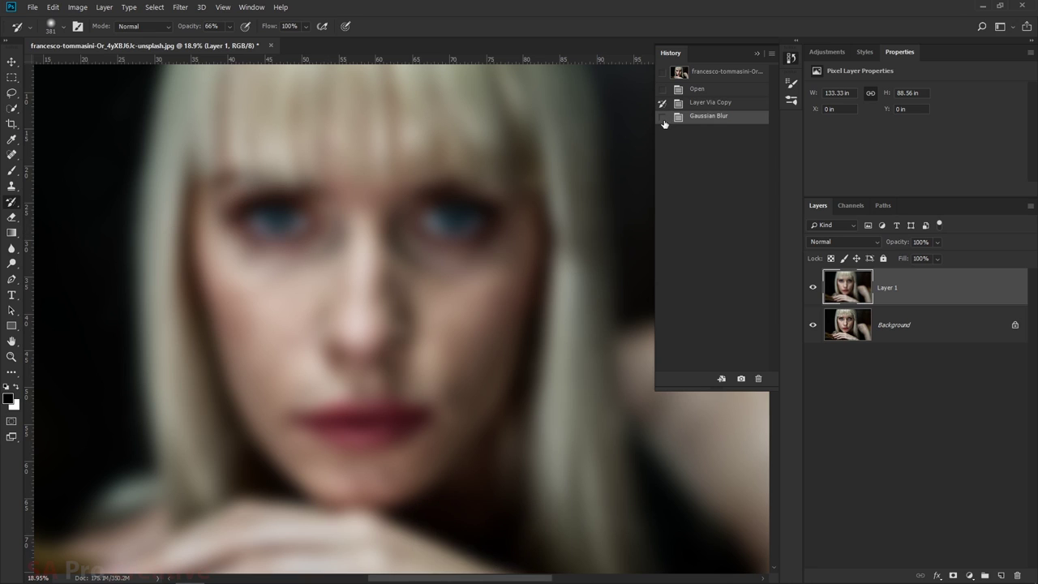
{"action": "left_click", "coordinate": [667, 122]}
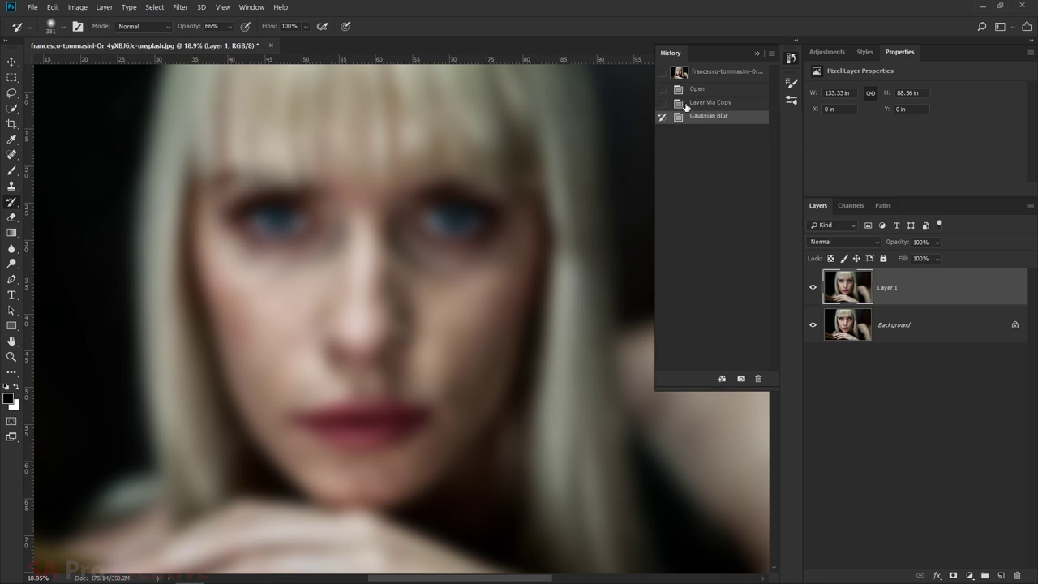
{"action": "left_click", "coordinate": [691, 106]}
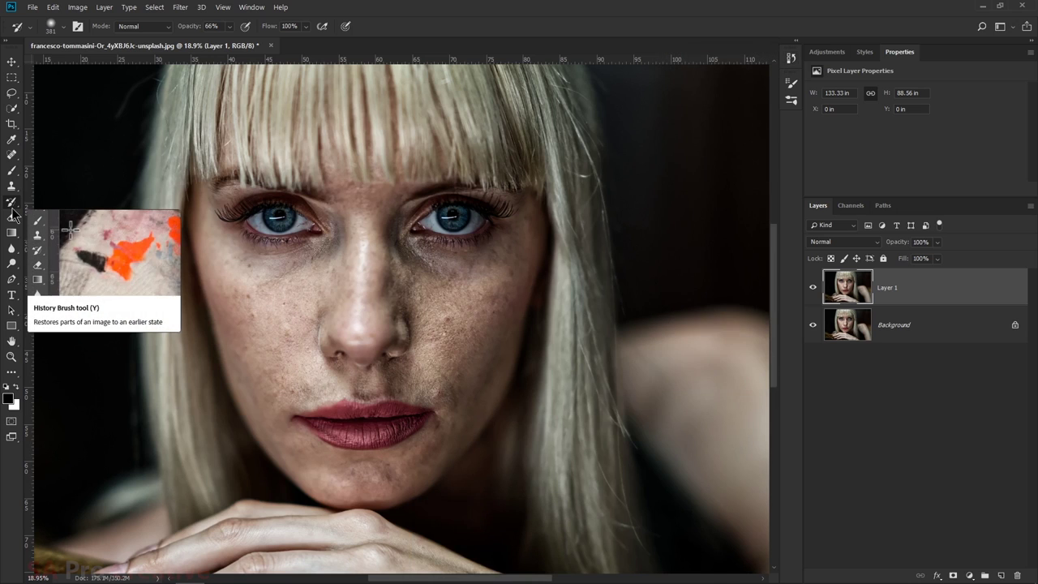